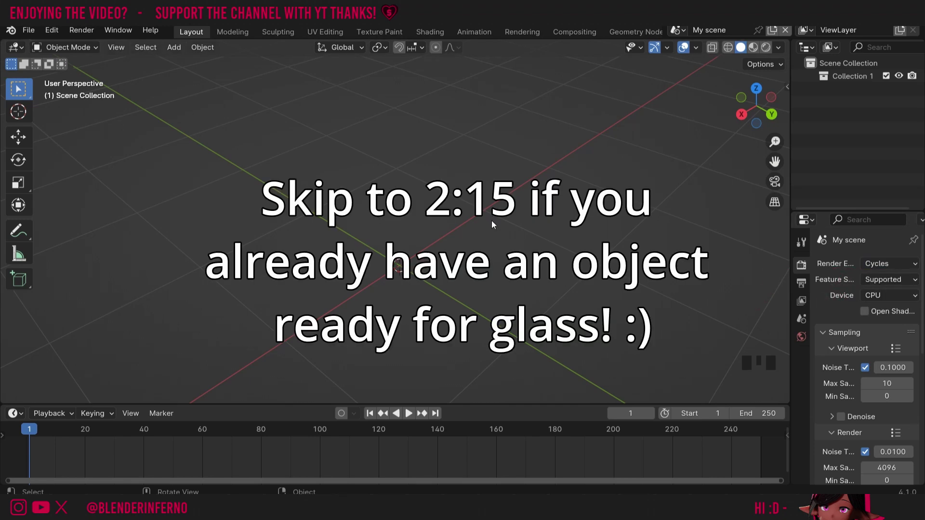
Add a cube mesh to the empty scene from the Add menu
{"action": "key", "text": "shift+a"}
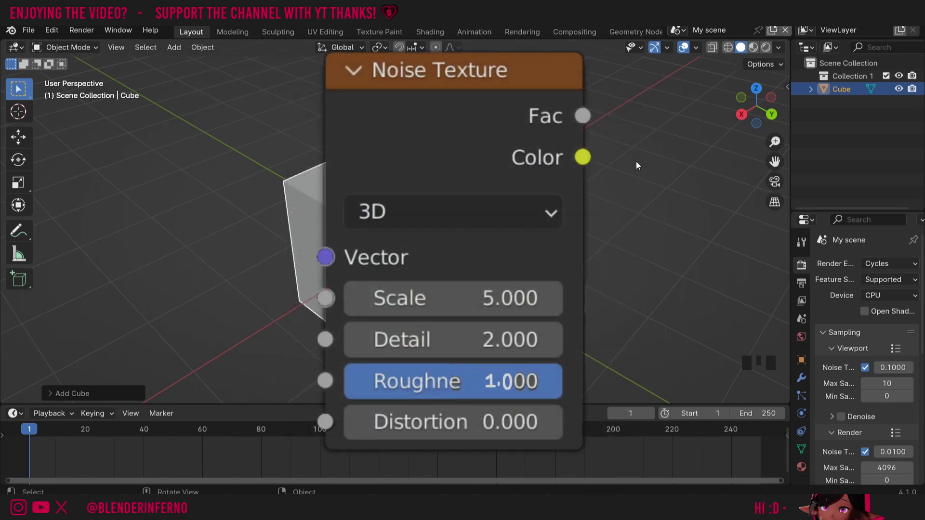
Enter Edit Mode, select all the cube's faces and bring up the UV mapping options
{"action": "key", "text": "Tab"}
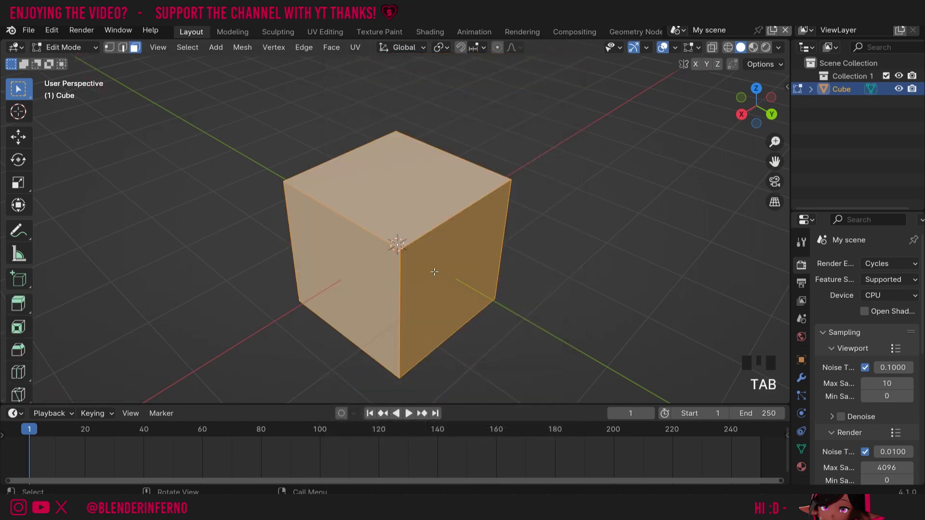
{"action": "key", "text": "a"}
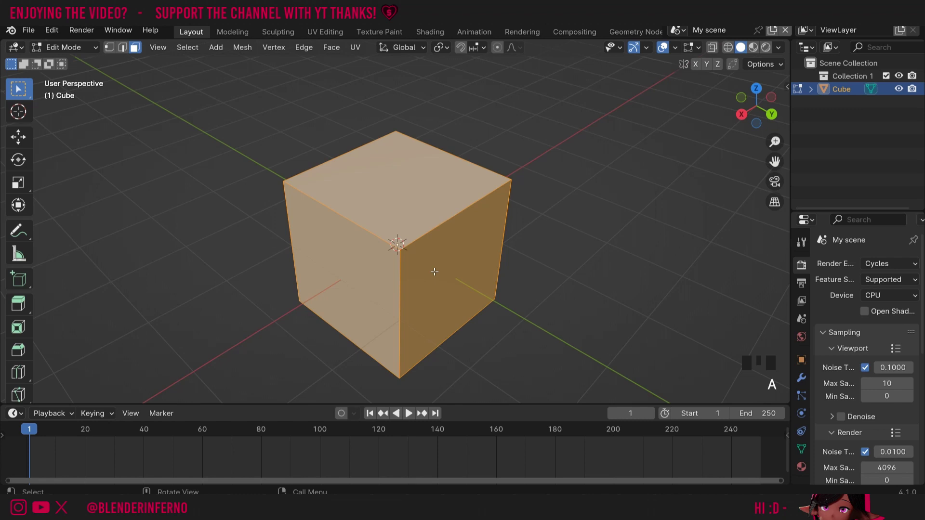
{"action": "key", "text": "u"}
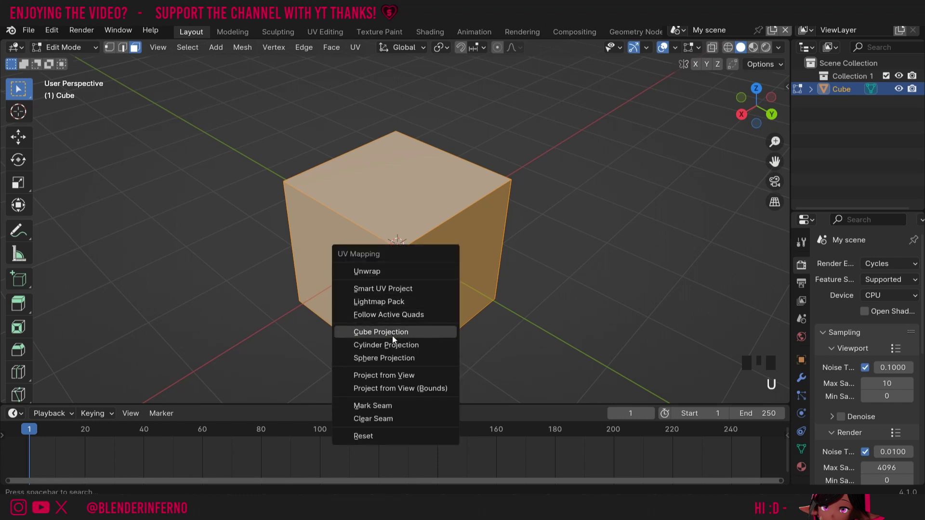
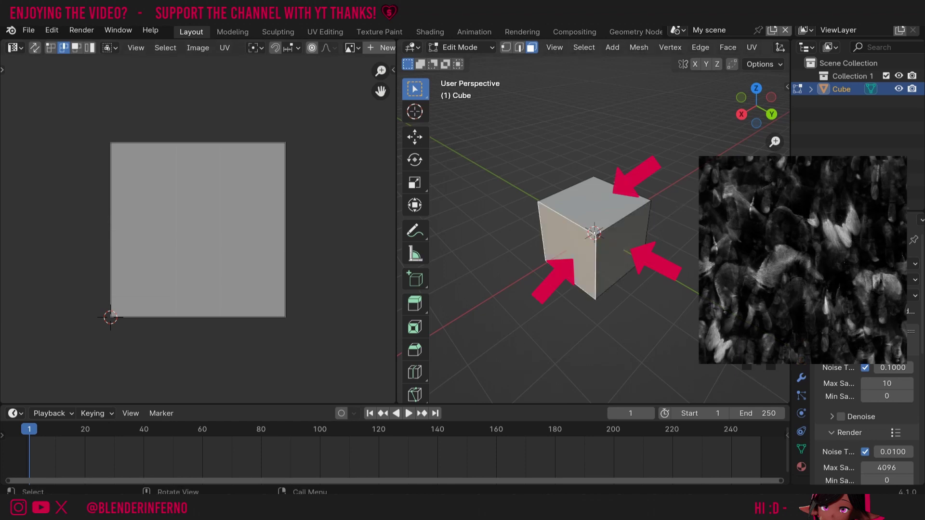
Return to Object Mode after applying Cube Projection
{"action": "key", "text": "Tab"}
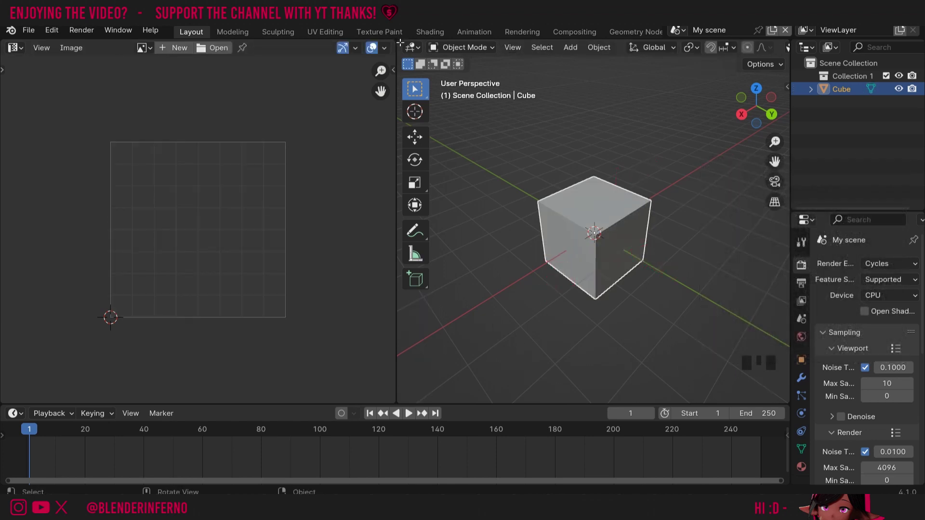
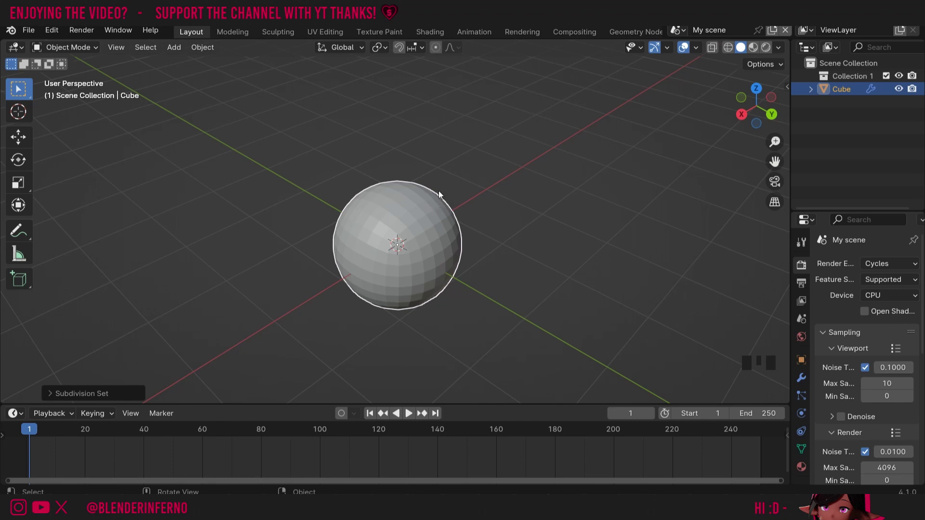
{"action": "left_click", "coordinate": [760, 114]}
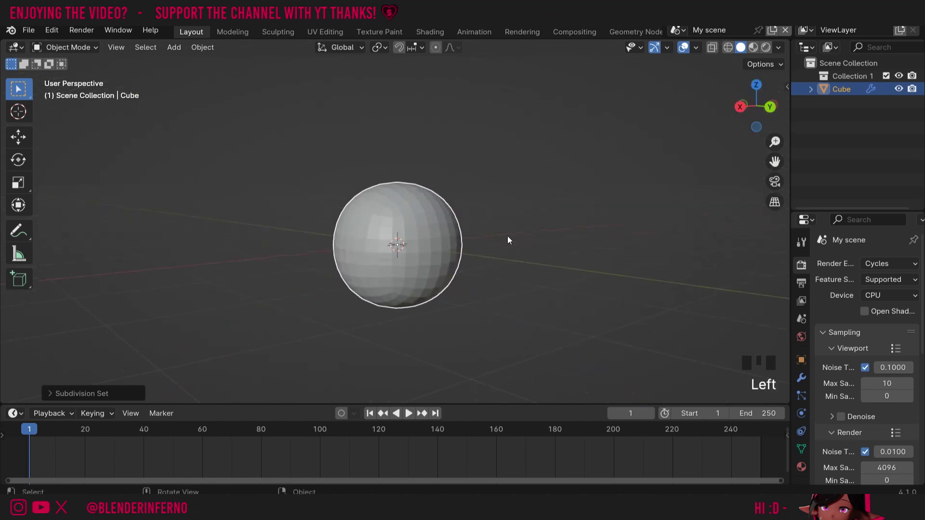
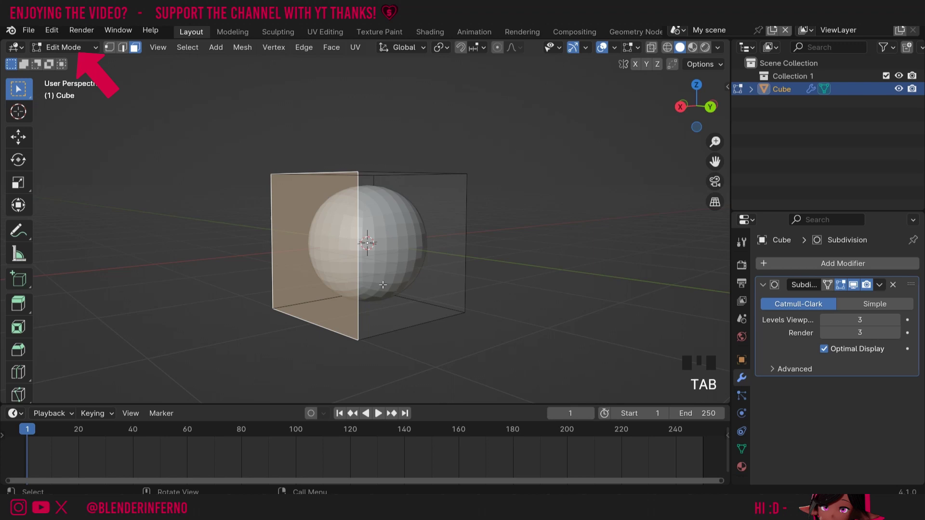
Toggle out of and back into Edit Mode to inspect the sphere's dense subdivided mesh
{"action": "key", "text": "Tab"}
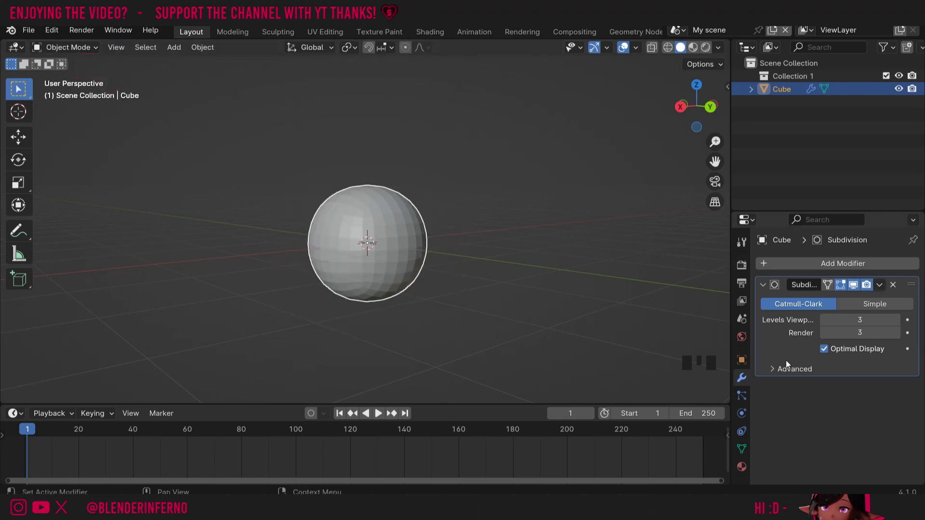
{"action": "left_click_drag", "start_coordinate": [883, 290], "coordinate": [398, 256]}
{"action": "key", "text": "Tab"}
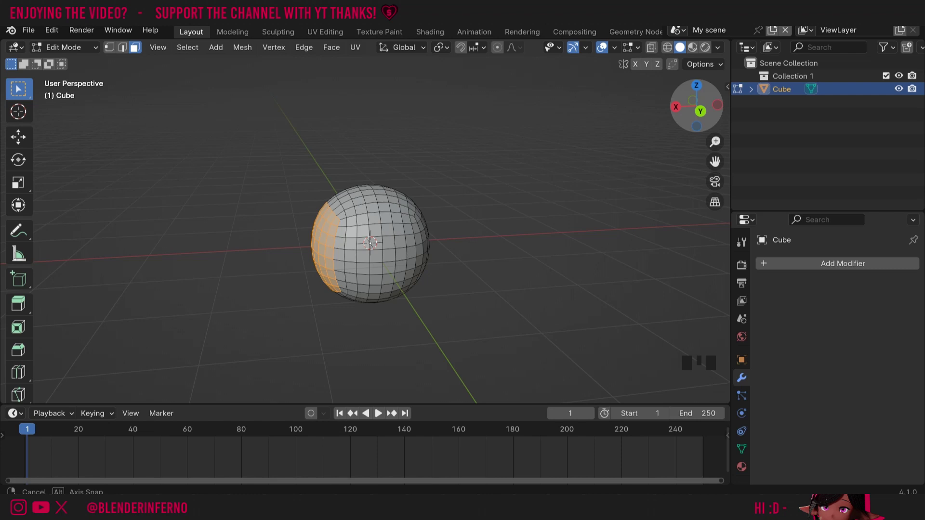
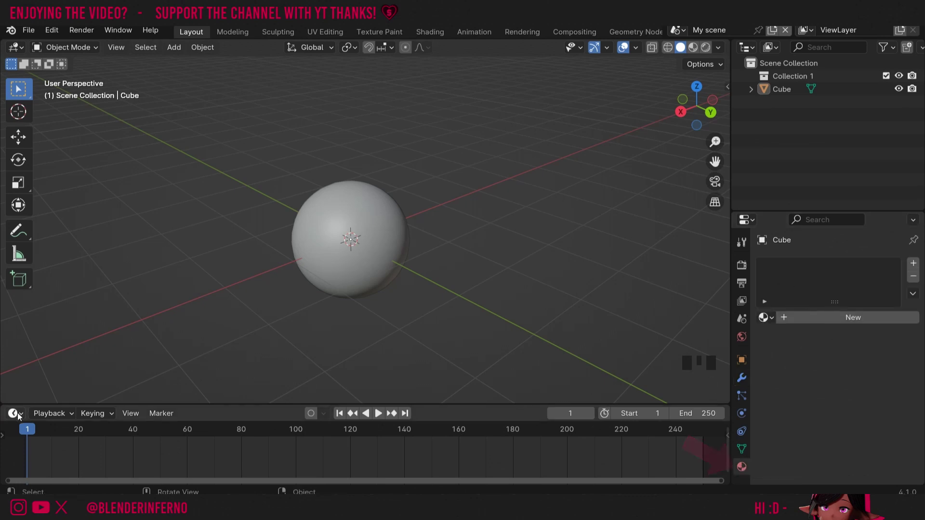
Enlarge the bottom timeline area to make room for shader nodes
{"action": "left_click_drag", "start_coordinate": [19, 412], "coordinate": [385, 347]}
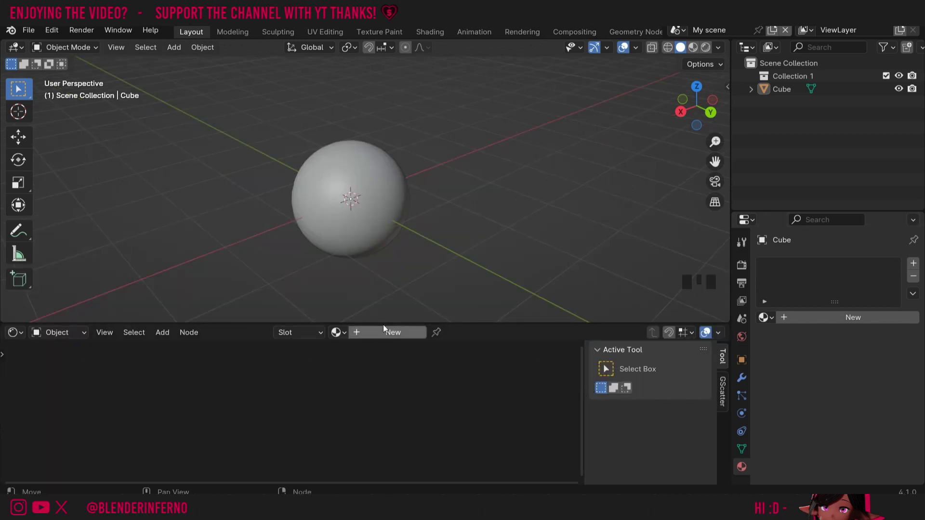